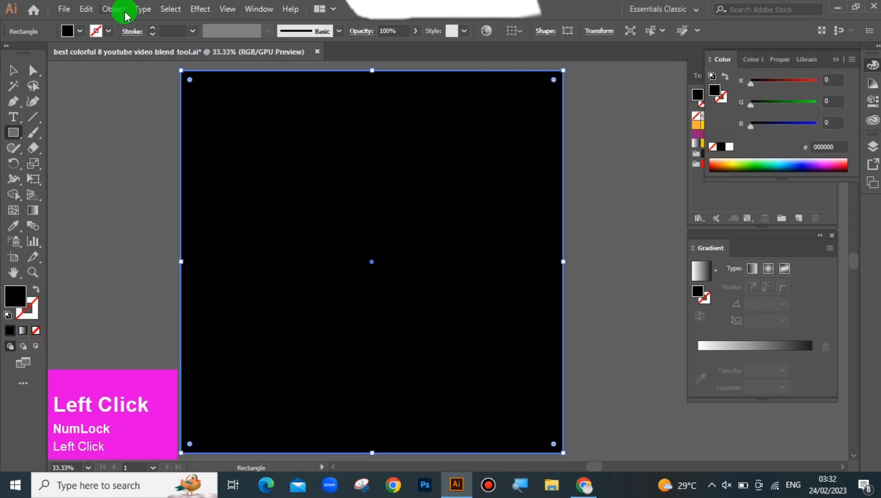
Lock the black background rectangle in place with Object > Lock > Selection (Ctrl+2).
left_click(126, 15)
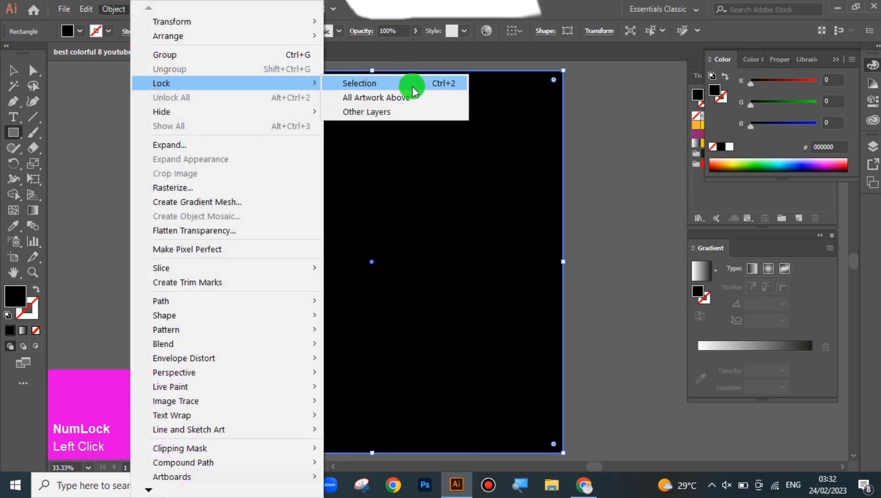
key("ctrl+2")
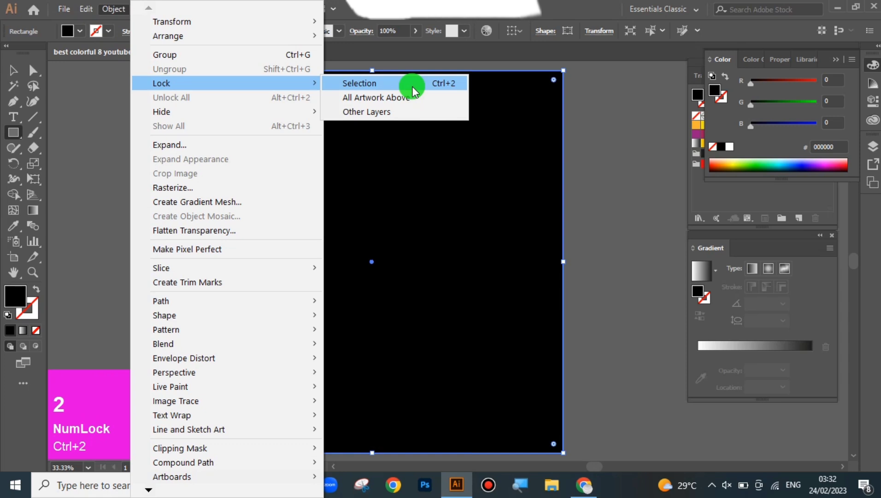
left_click(410, 87)
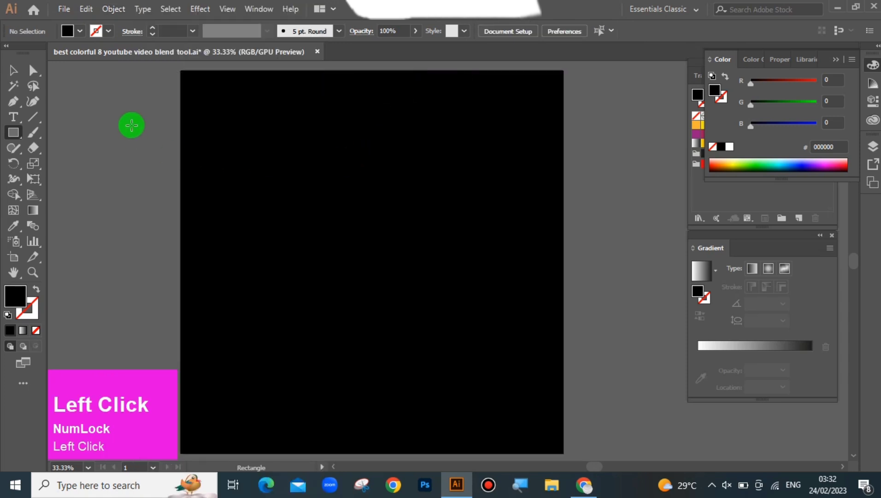
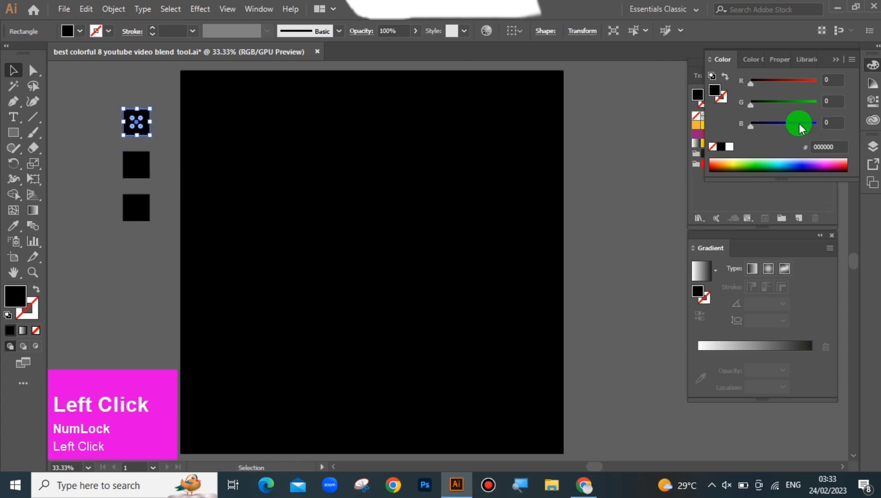
Select the three pink, blue and yellow squares beside the artboard.
left_click(833, 61)
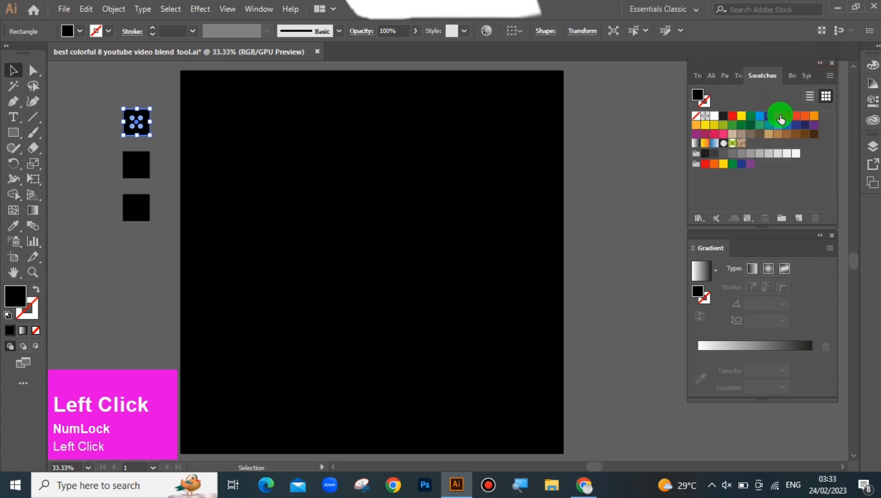
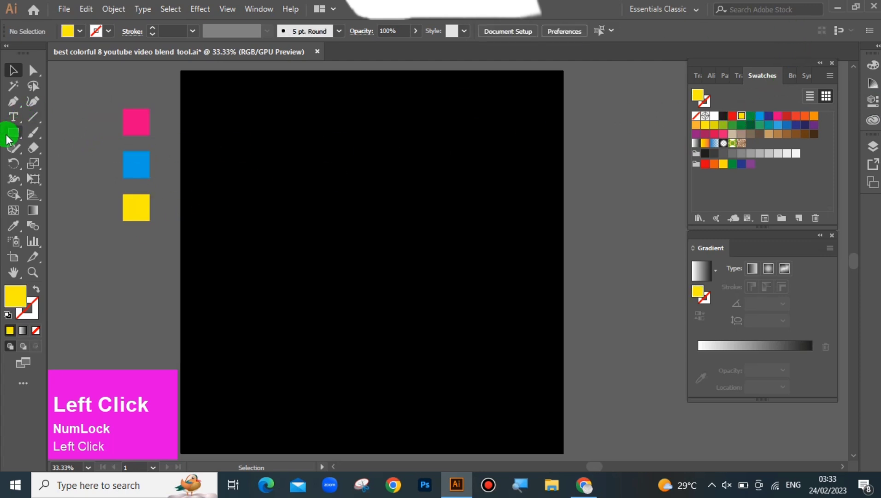
left_click_drag(99, 97, 131, 129)
right_click(132, 124)
right_click(131, 129)
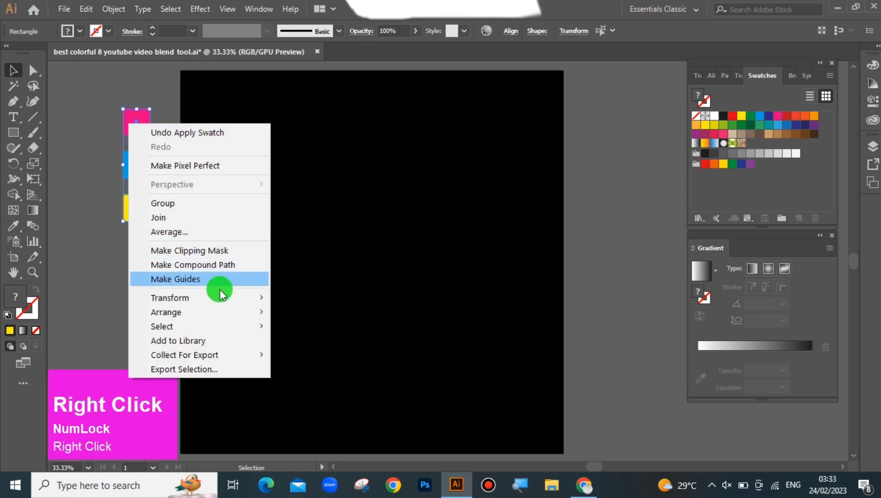
Save the squares' pink, blue and yellow colours as a new swatch group.
left_click(827, 79)
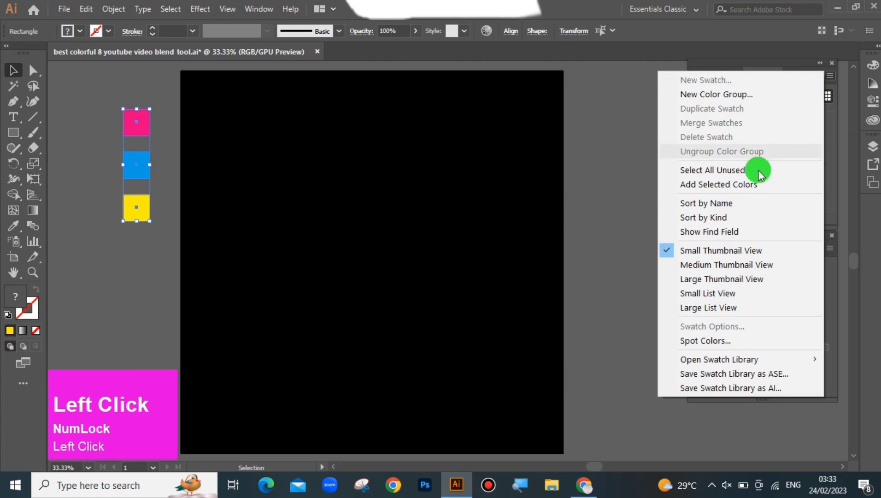
left_click(742, 97)
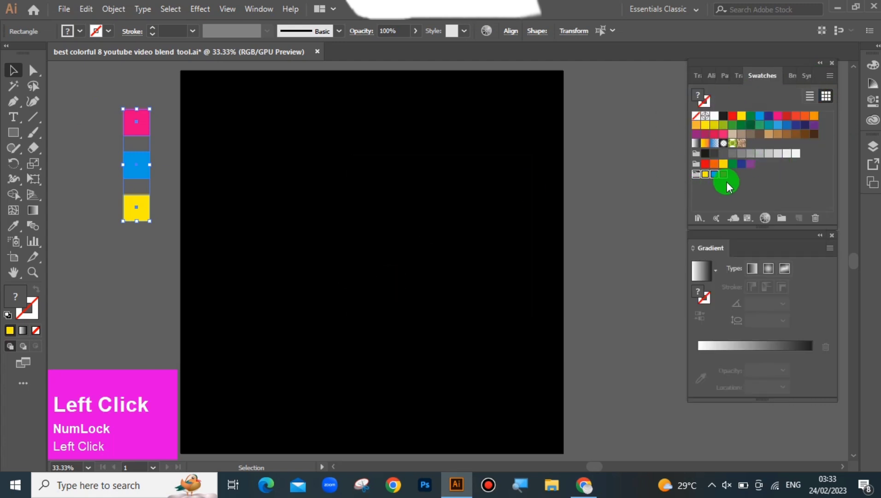
left_click(165, 127)
Draw a circle near the artboard's top-left with the Ellipse Tool.
right_click(16, 132)
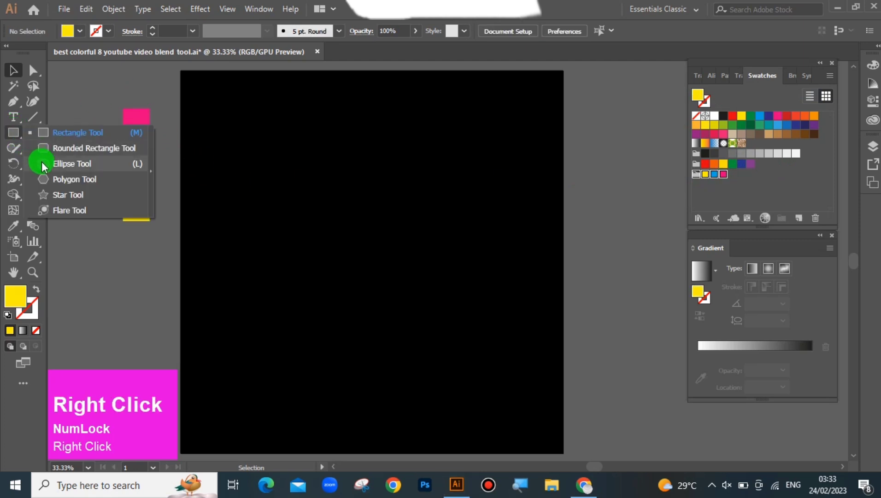
left_click(59, 167)
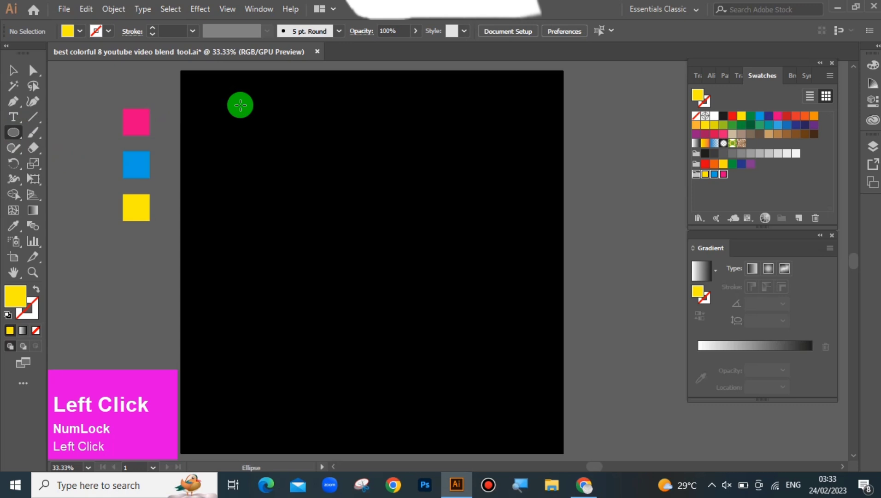
left_click_drag(243, 106, 27, 336)
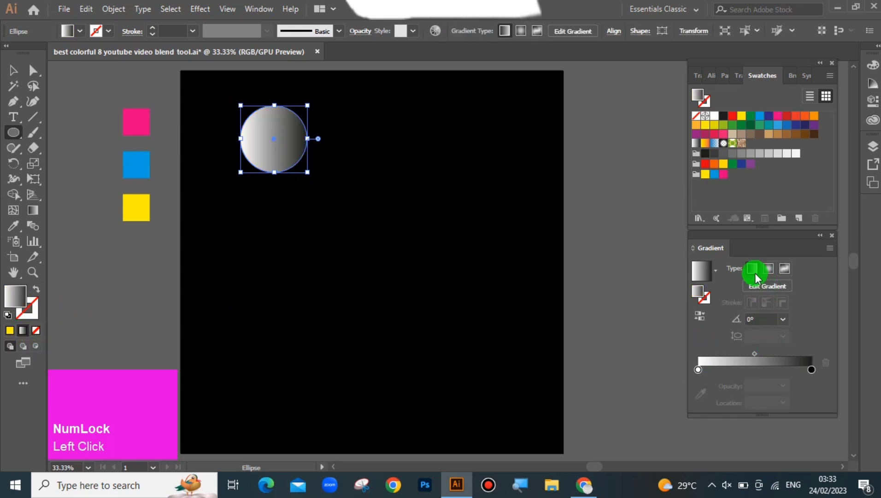
Fill the circle with a left-to-right pink, blue and yellow linear gradient.
left_click_drag(754, 275, 761, 289)
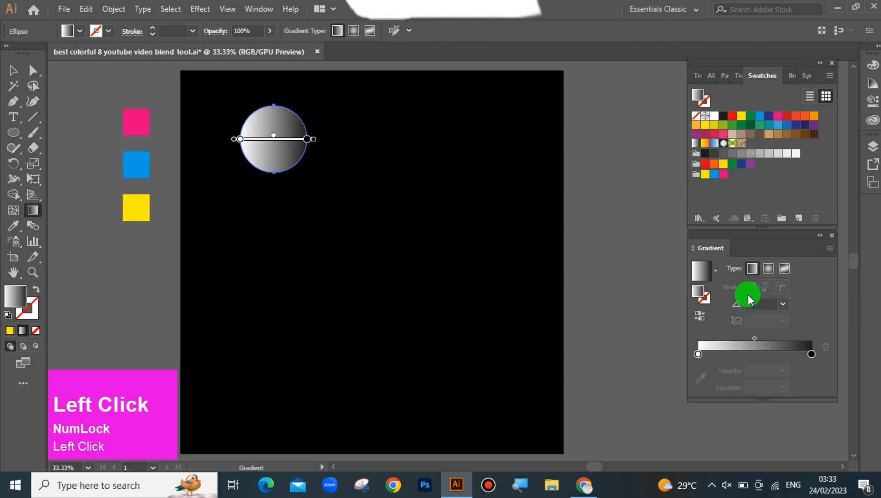
left_click(702, 358)
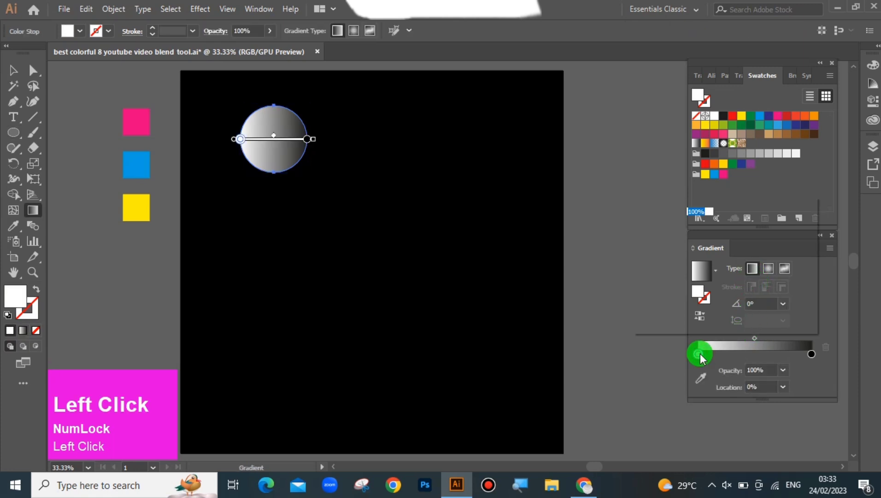
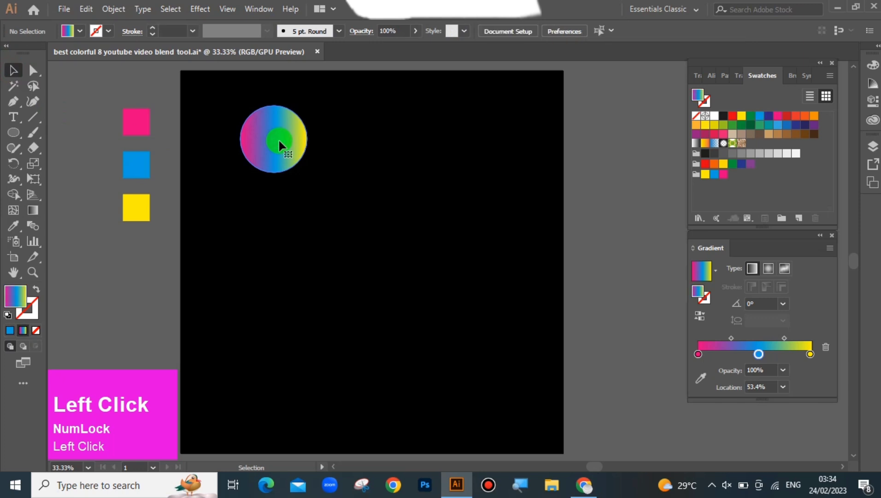
left_click_drag(785, 359, 353, 167)
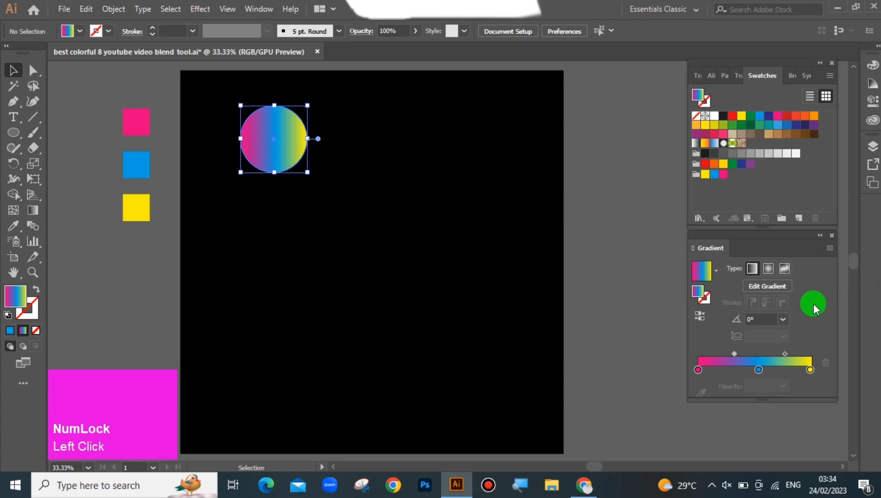
Rotate the circle's gradient to -90° so it runs vertically.
left_click(787, 321)
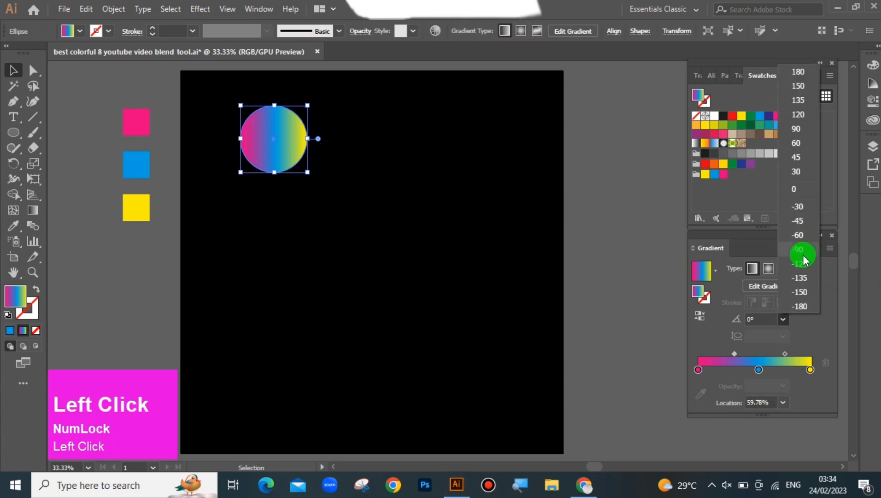
left_click(805, 257)
left_click(288, 146)
Duplicate the gradient circle and align the copy level with it at the artboard's right.
left_click_drag(290, 141, 714, 80)
left_click(715, 80)
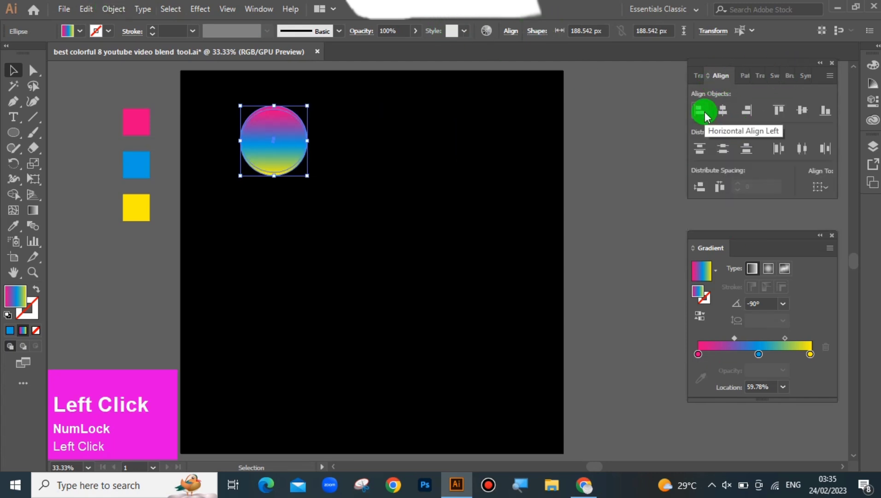
key("ctrl+z")
left_click(801, 116)
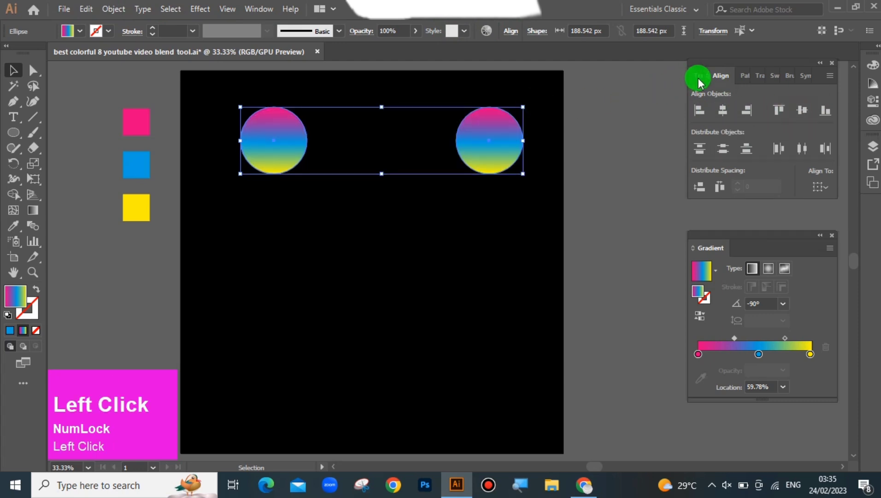
Set Blend Options to 1000 specified steps.
left_click(118, 12)
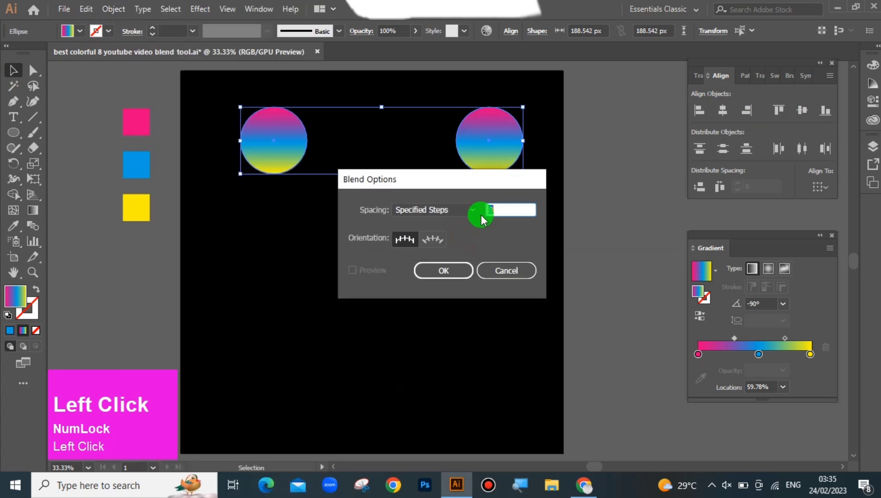
key("BackSpace")
type("1")
type("000")
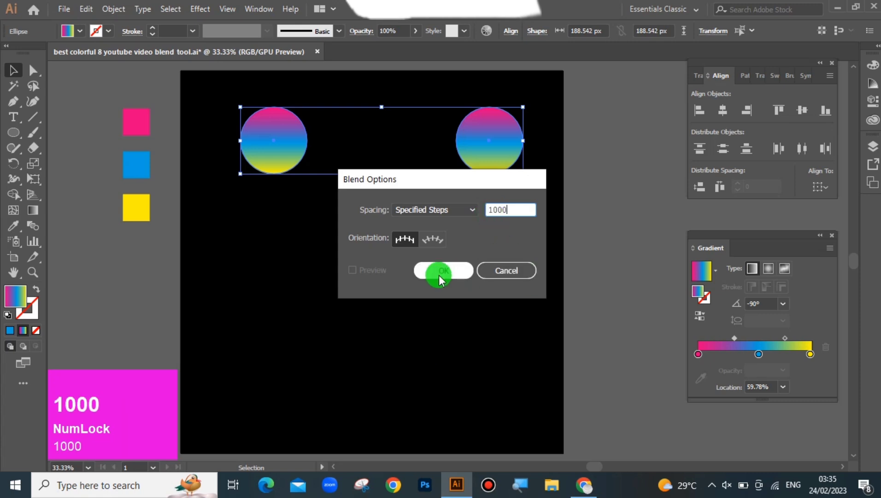
double_click(447, 278)
Blend the two gradient circles into a pill shape and move it beside the artboard.
left_click(107, 11)
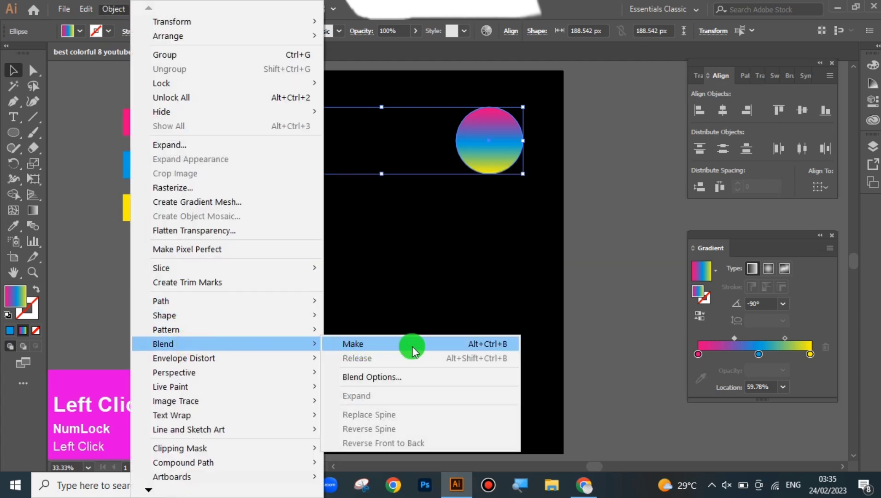
left_click(433, 349)
left_click_drag(454, 224, 787, 239)
left_click_drag(787, 239, 16, 70)
left_click(16, 70)
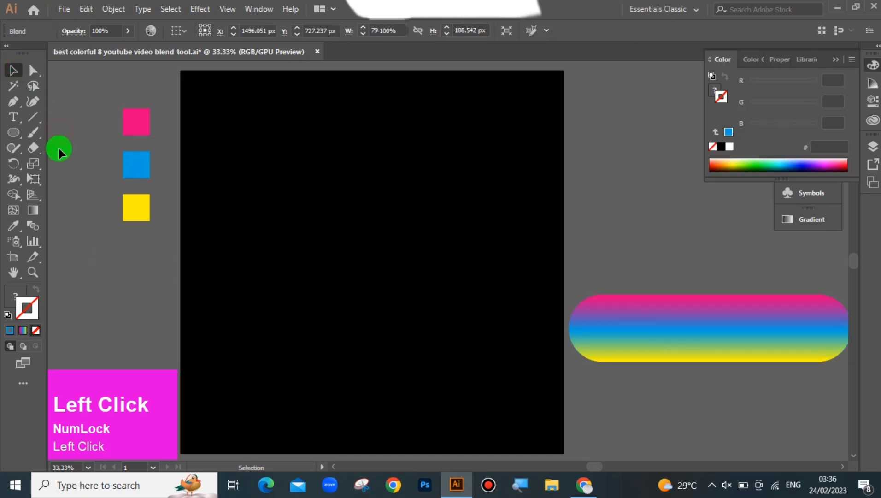
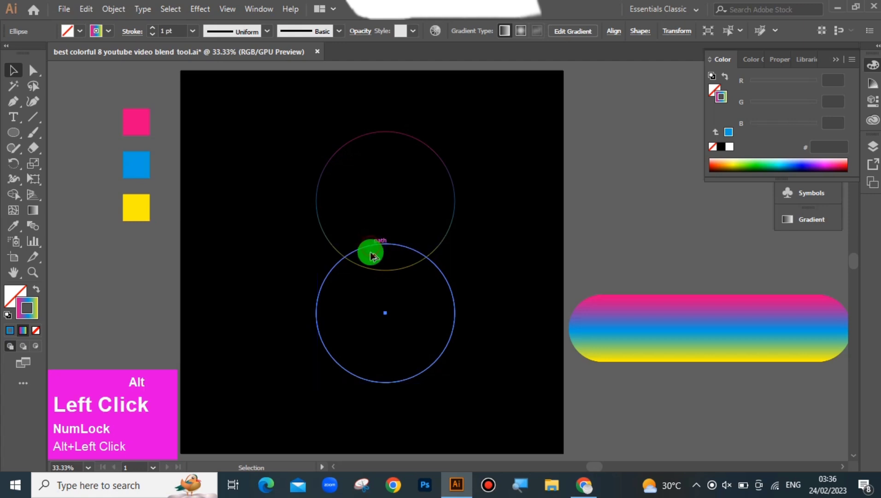
Select both stacked circles and unite them into one figure-eight path with Pathfinder.
key("BackSpace")
left_click_drag(396, 244, 513, 211)
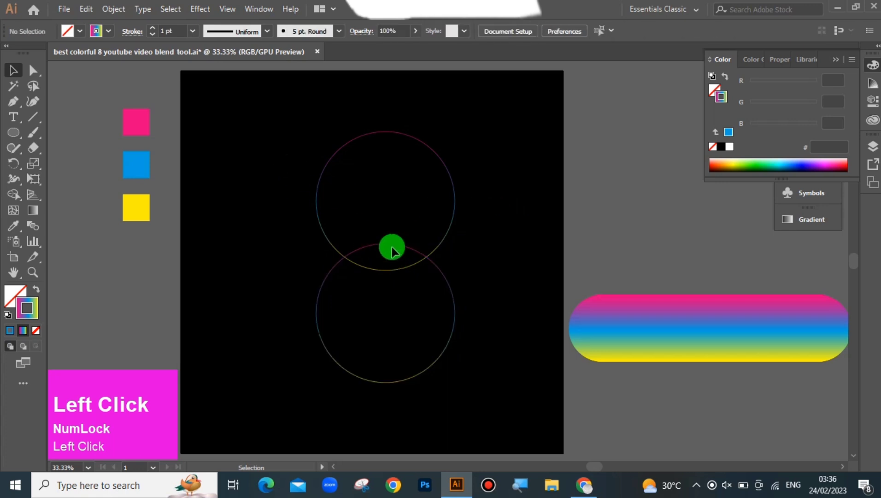
left_click_drag(394, 245, 248, 15)
left_click(248, 14)
left_click(327, 486)
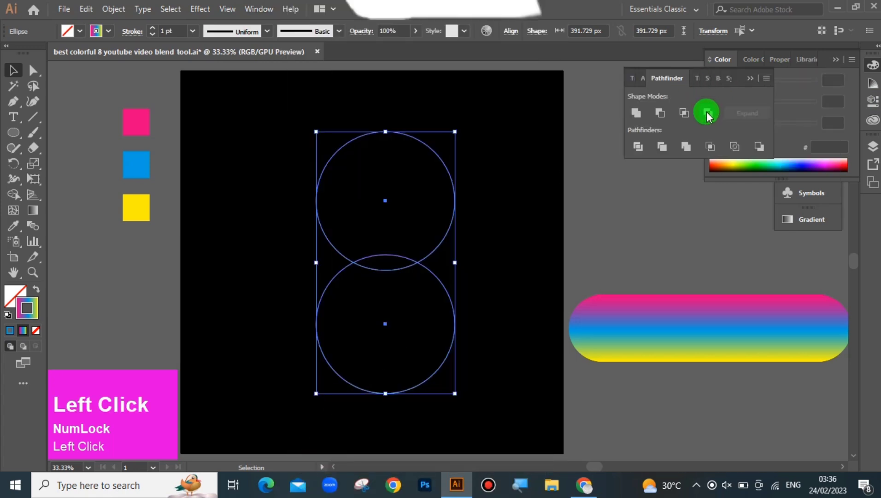
Switch to the Direct Selection Tool for editing the figure-eight's anchor points.
right_click(707, 123)
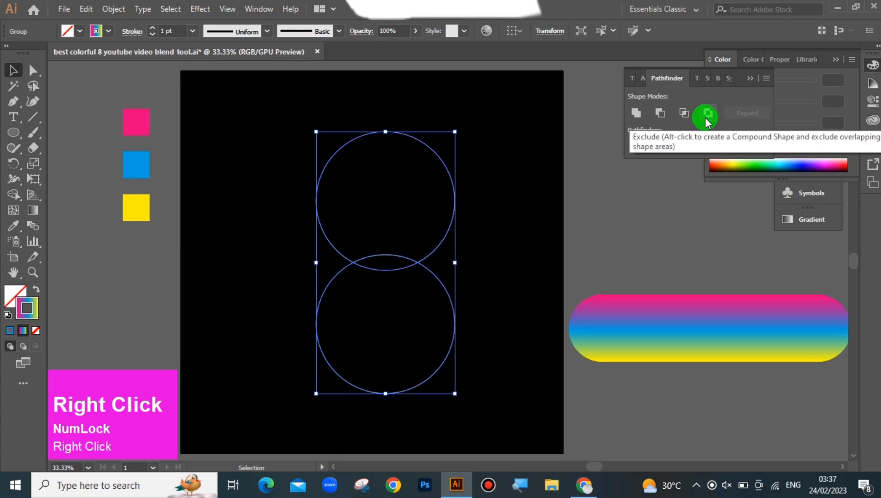
double_click(550, 170)
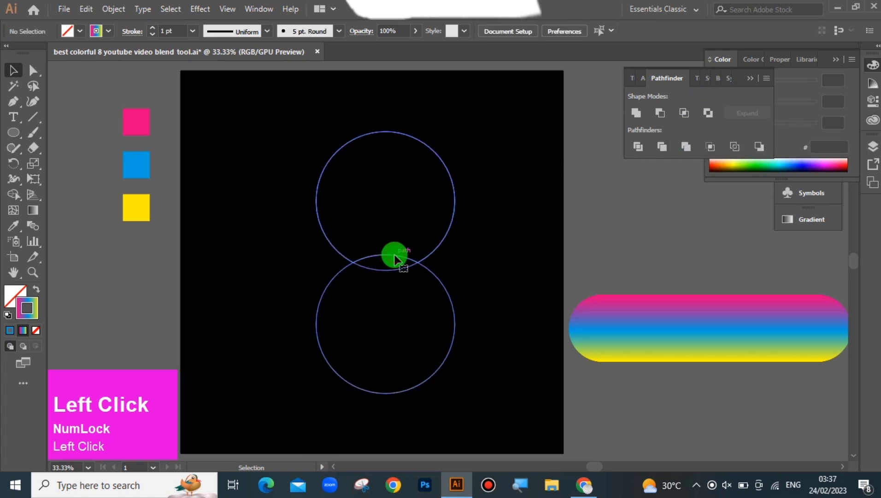
right_click(354, 262)
left_click(403, 371)
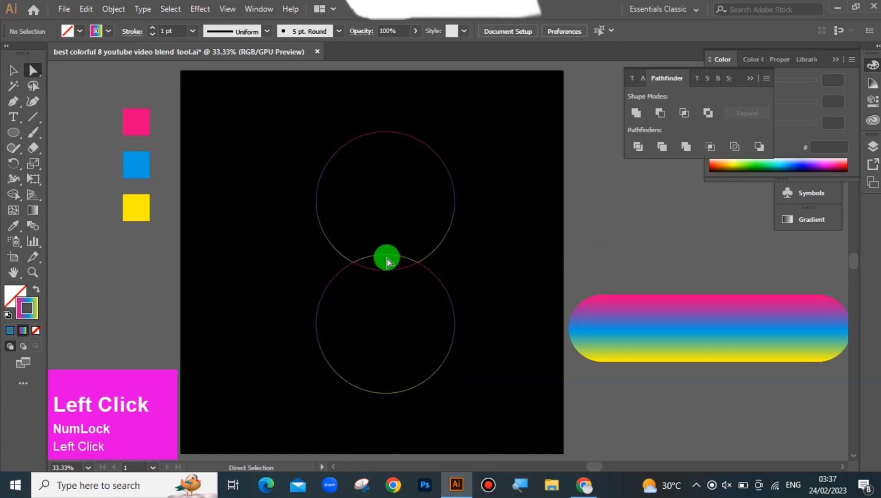
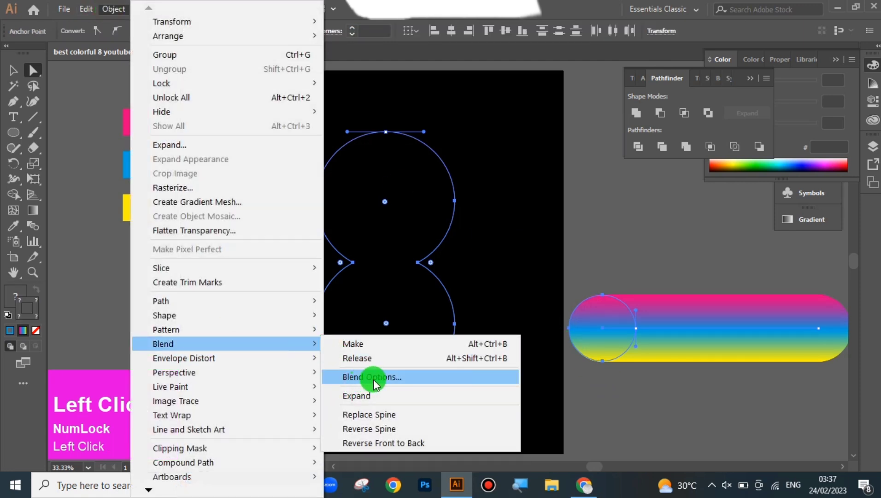
Replace the blend's spine with the figure-eight path, forming a pink-blue-yellow 8.
left_click(383, 384)
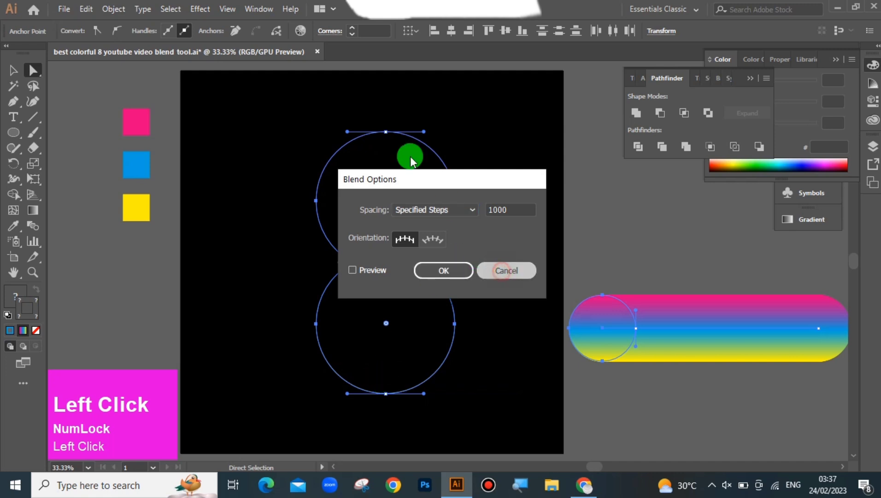
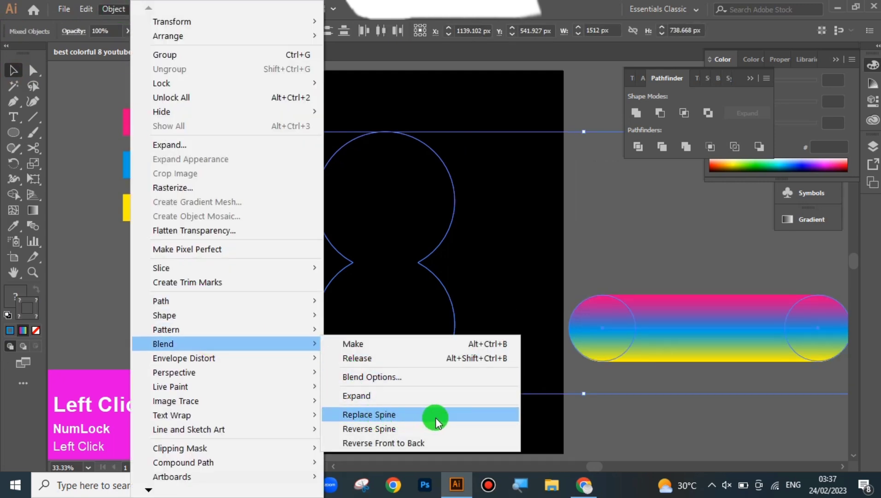
left_click_drag(433, 420, 537, 281)
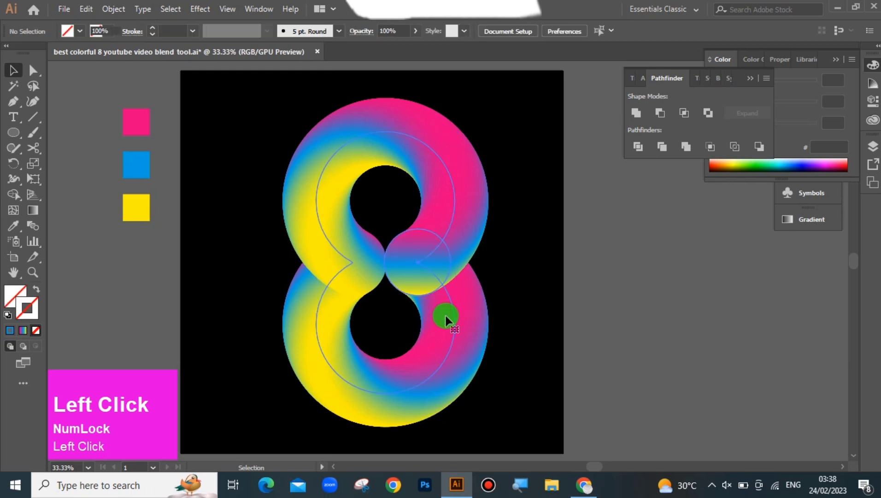
Arrange a large 8 with a smaller copy at right and raise its Roughen size to 50%.
left_click(86, 12)
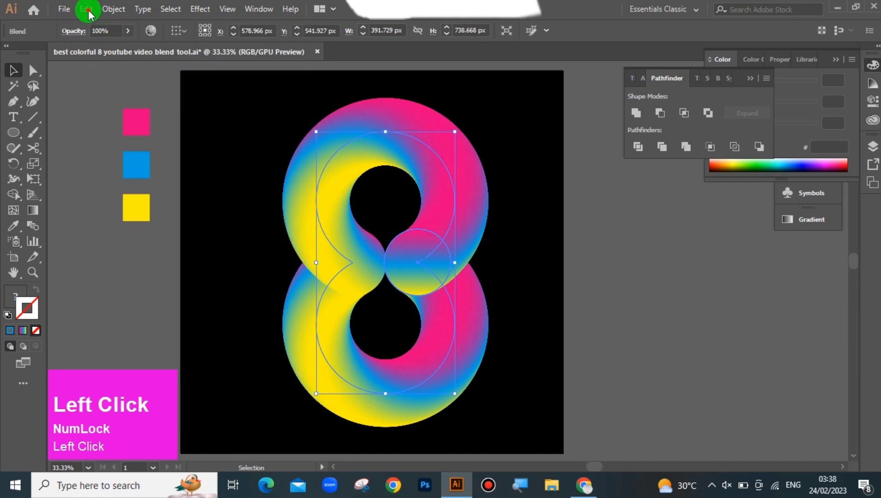
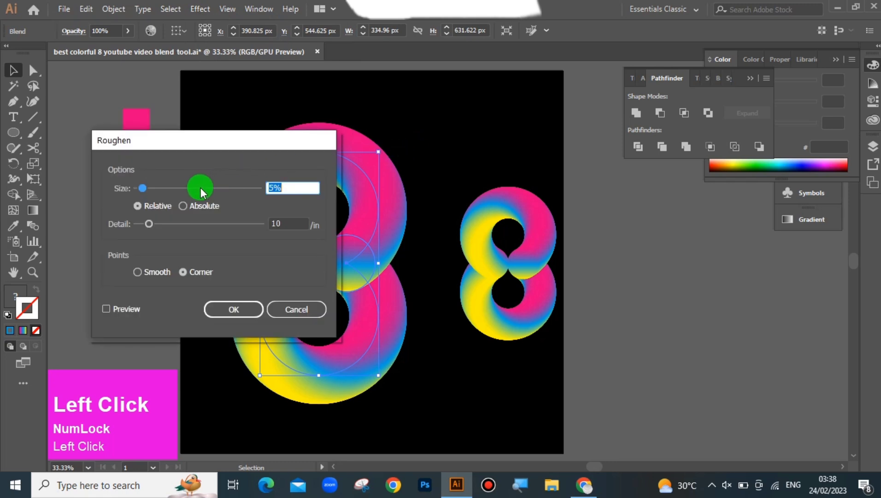
left_click_drag(199, 193, 140, 274)
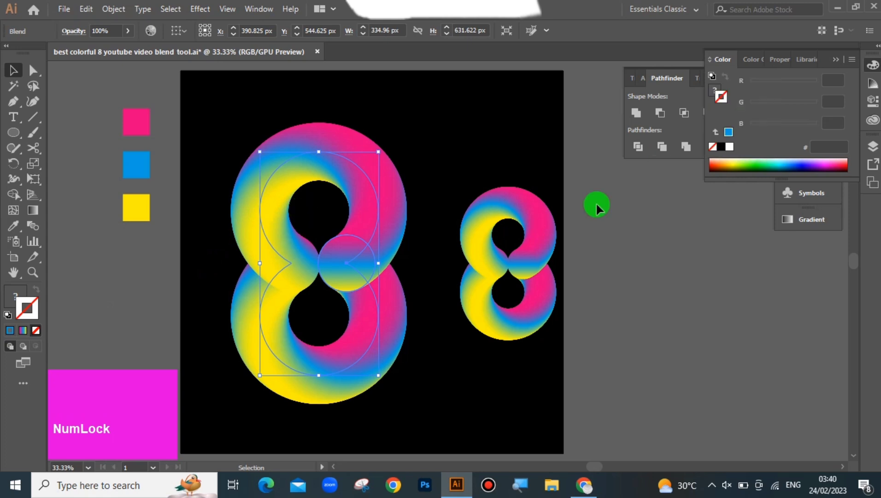
Apply Roughen to the large 8, then reduce its size to 40% for finer fur-like edges.
left_click(457, 335)
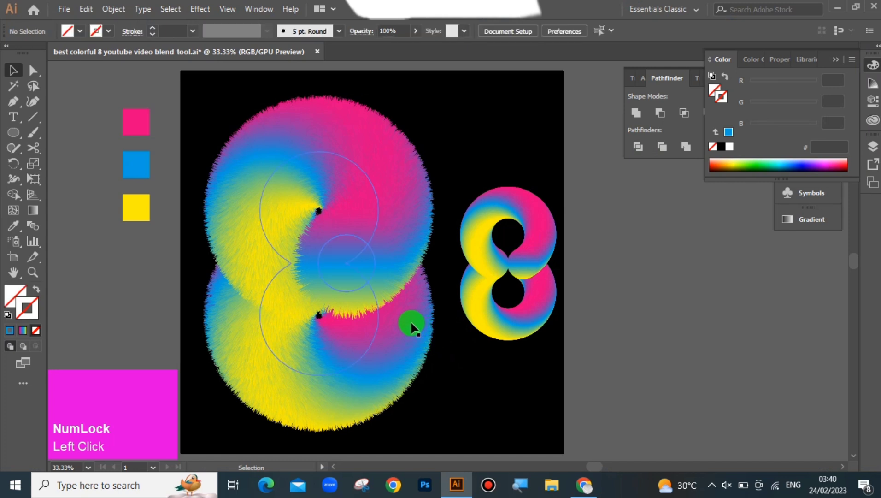
left_click(416, 324)
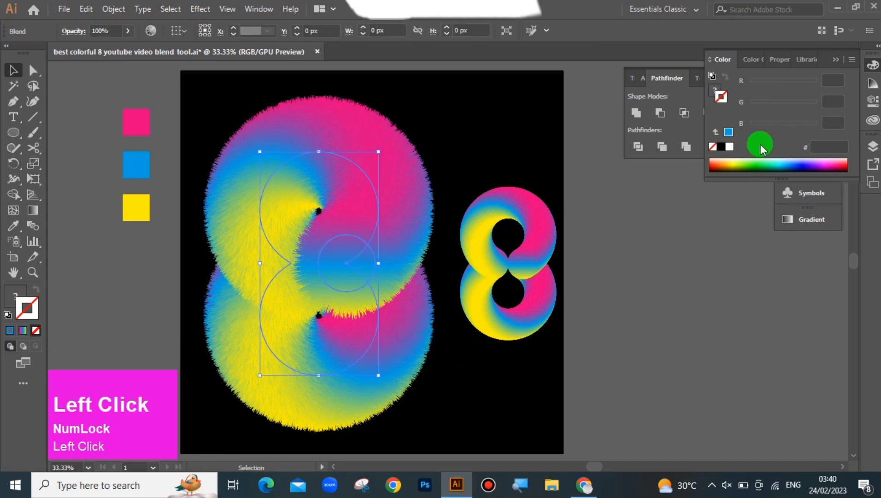
left_click(789, 63)
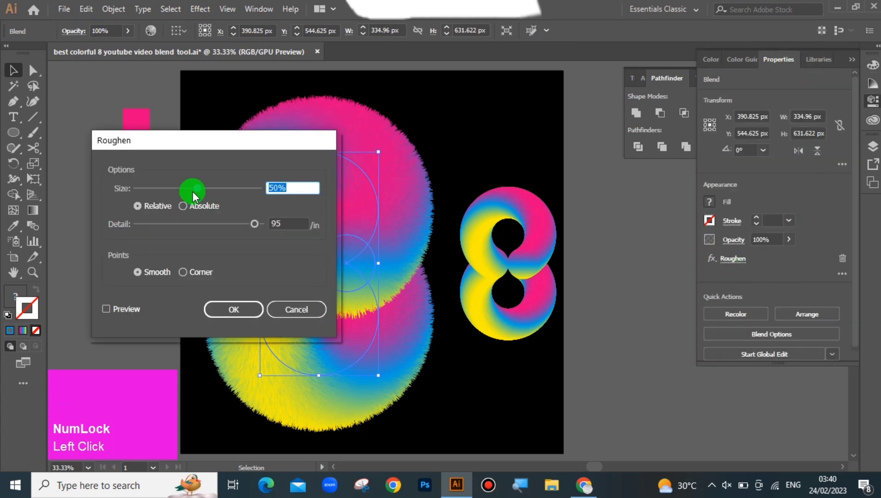
left_click_drag(198, 192, 218, 309)
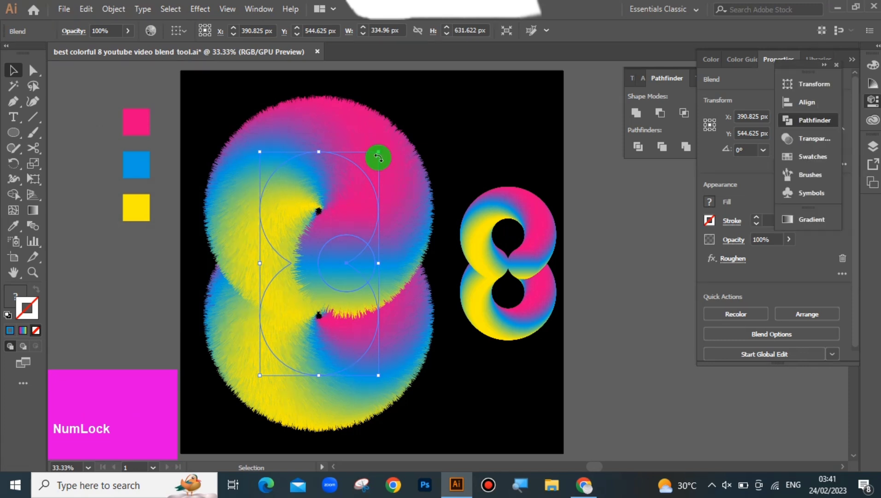
Deselect the fuzzy 8 and save the document.
left_click(480, 171)
key("ctrl+s")
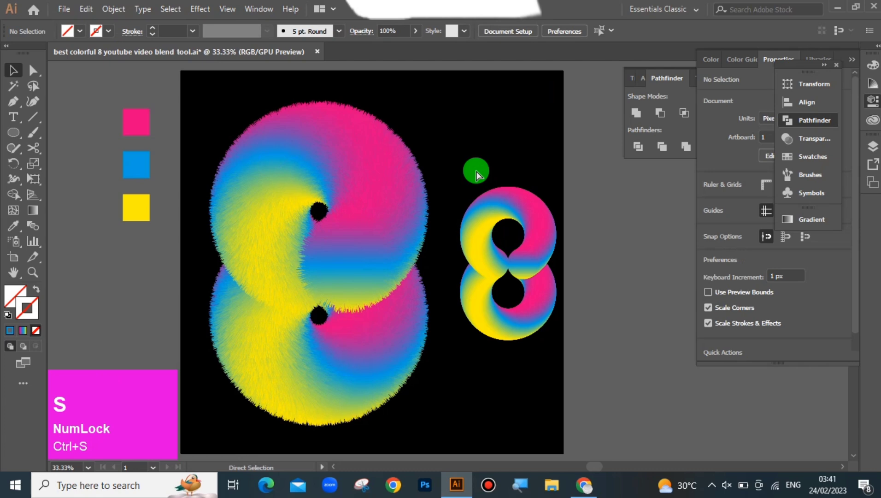